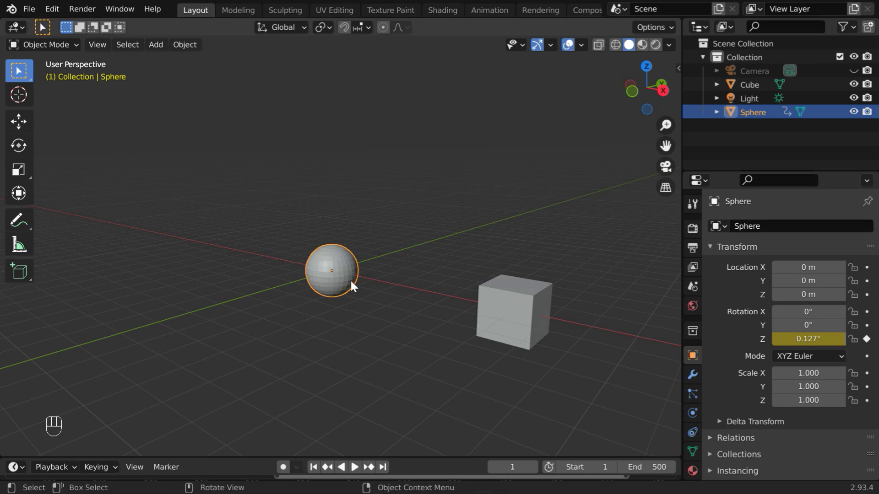
# - Add a Bezier circle at the scene origin next to the sphere and cube
pyautogui.click(521, 305)
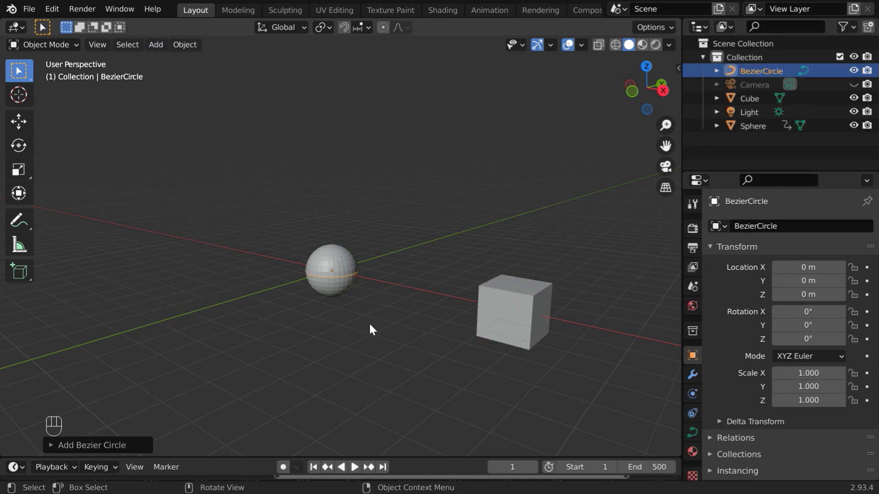
# - Scale the Bezier circle to 7 and set the cube's Location X to 0 m
pyautogui.press('s')
pyautogui.press('KP_7')
pyautogui.press('Return')
pyautogui.click(530, 307)
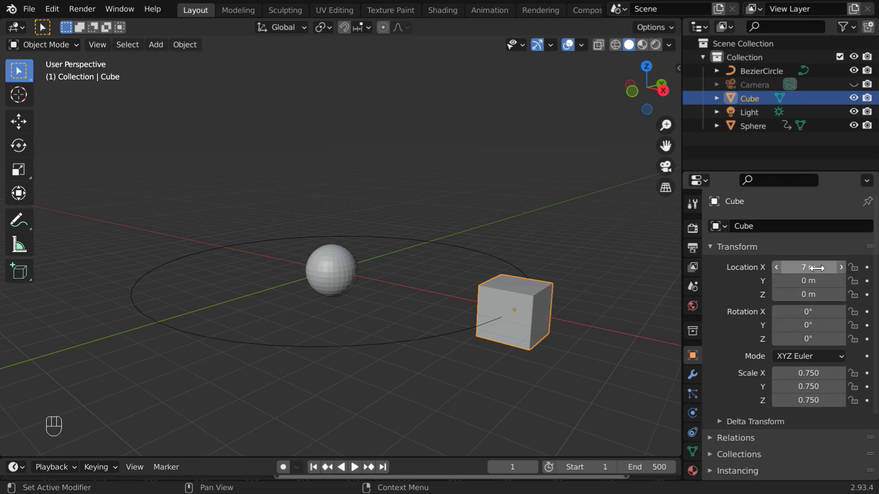
# - Give the cube a Follow Path constraint targeting BezierCircle, animate the path and play it
pyautogui.click(529, 342)
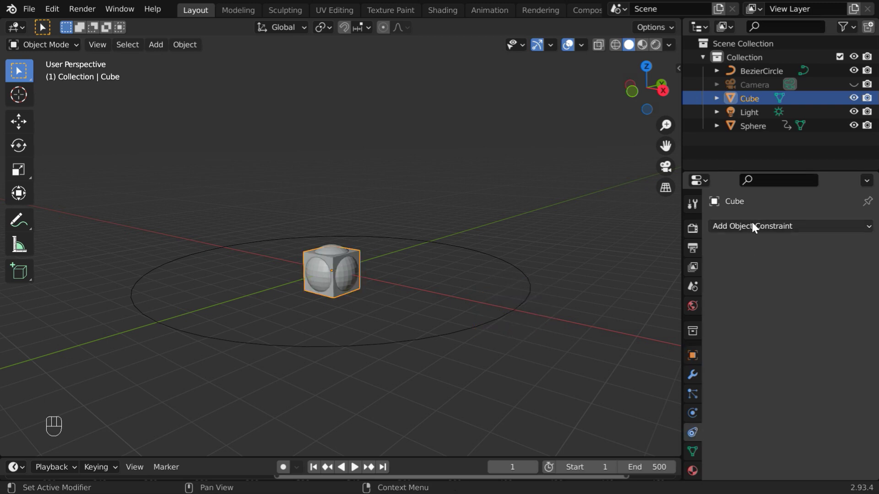
pyautogui.moveTo(756, 227); pyautogui.dragTo(822, 329)
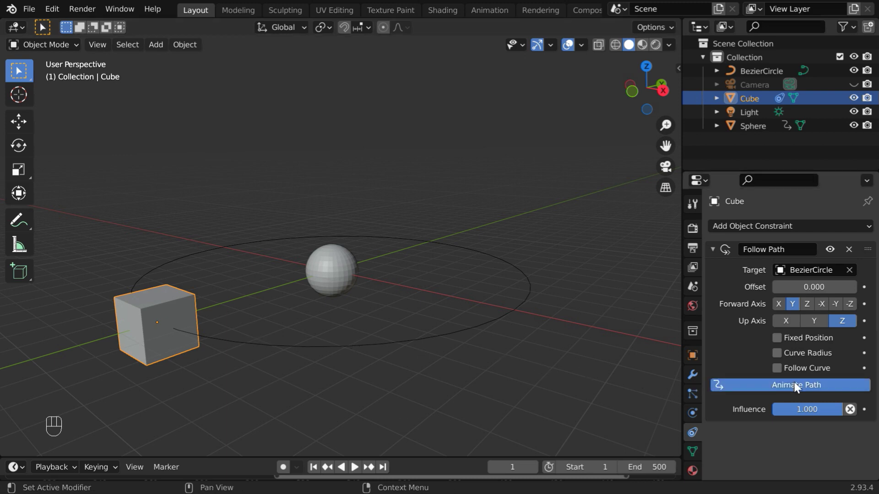
pyautogui.click(797, 389)
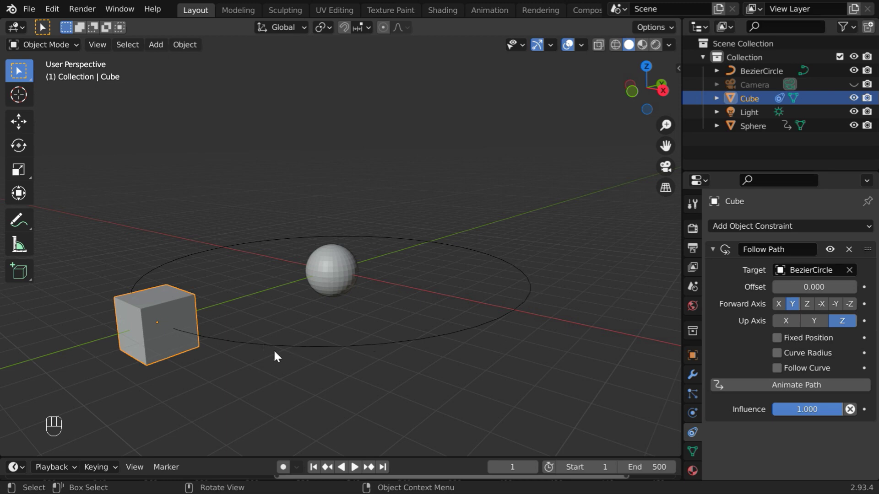
pyautogui.click(355, 475)
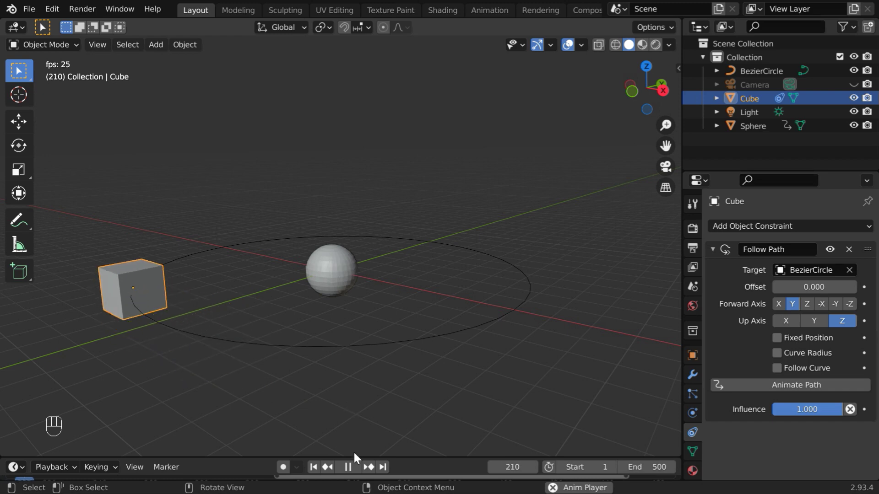
# - Stop at frame 1, look down on the circle and enlarge the lower editor into a Graph Editor
pyautogui.click(353, 470)
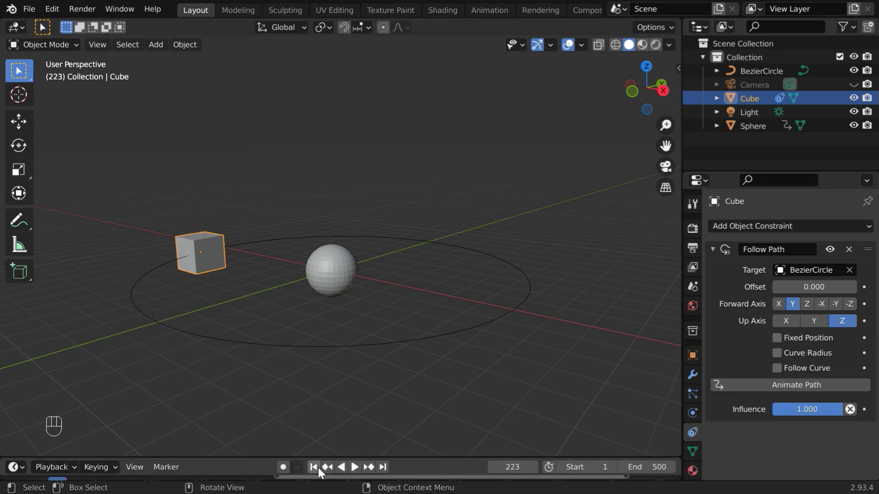
pyautogui.click(322, 472)
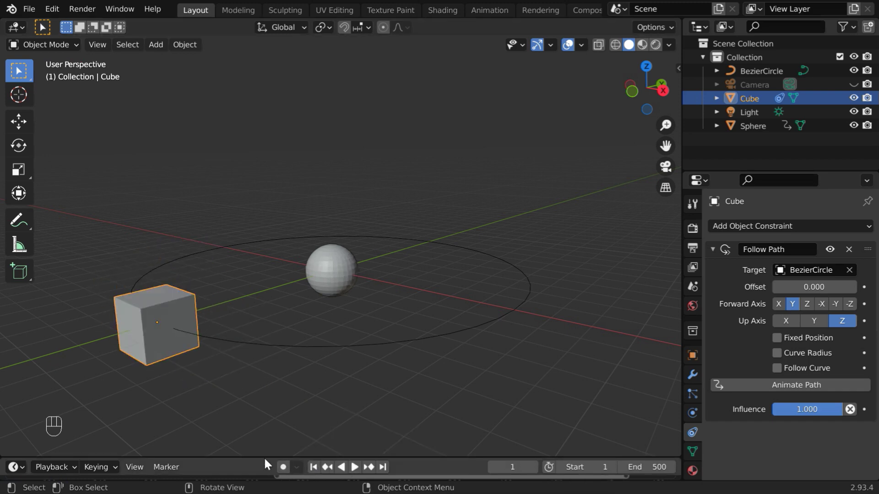
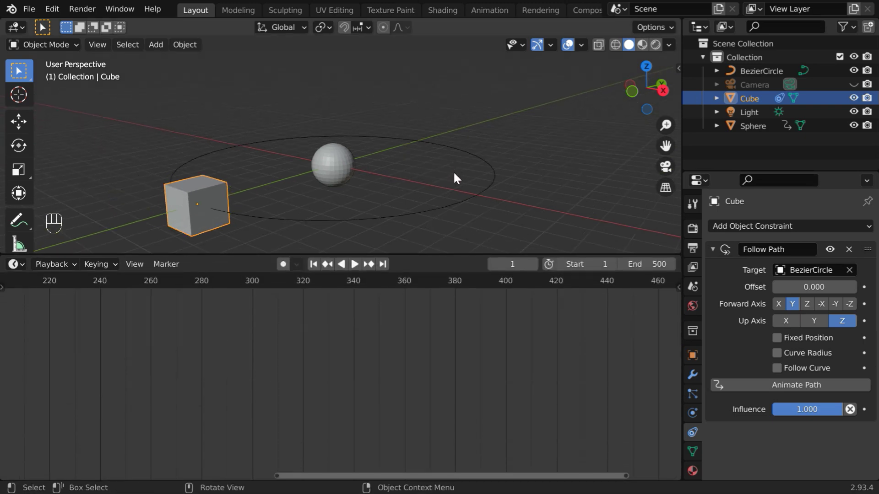
pyautogui.middleClick(353, 263)
pyautogui.moveTo(353, 263); pyautogui.dragTo(353, 263)
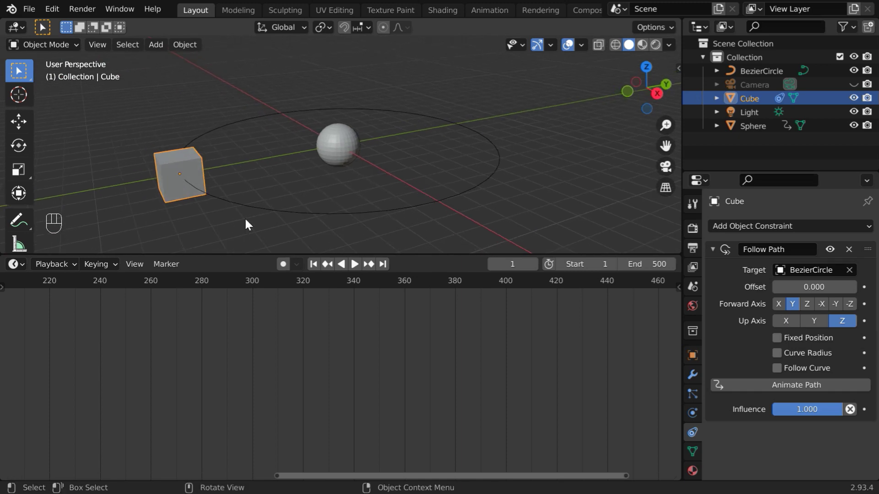
pyautogui.moveTo(23, 269); pyautogui.dragTo(214, 339)
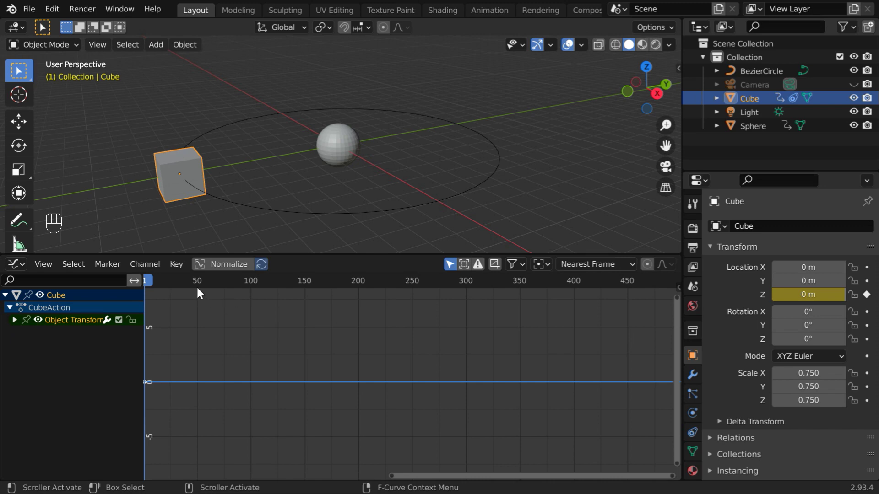
# - Key the cube's Z location at 0.5 m on frame 50 and set it back to 0 m at frame 100
pyautogui.click(200, 289)
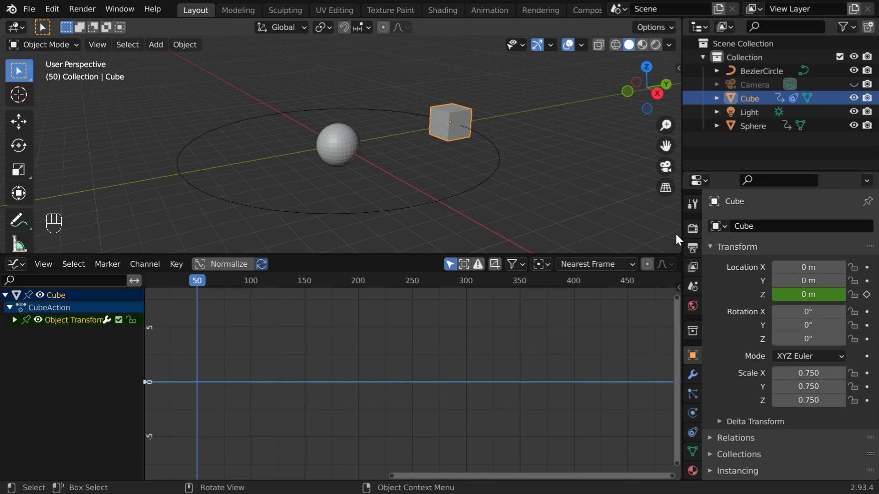
pyautogui.moveTo(816, 315); pyautogui.dragTo(837, 310)
pyautogui.click(867, 303)
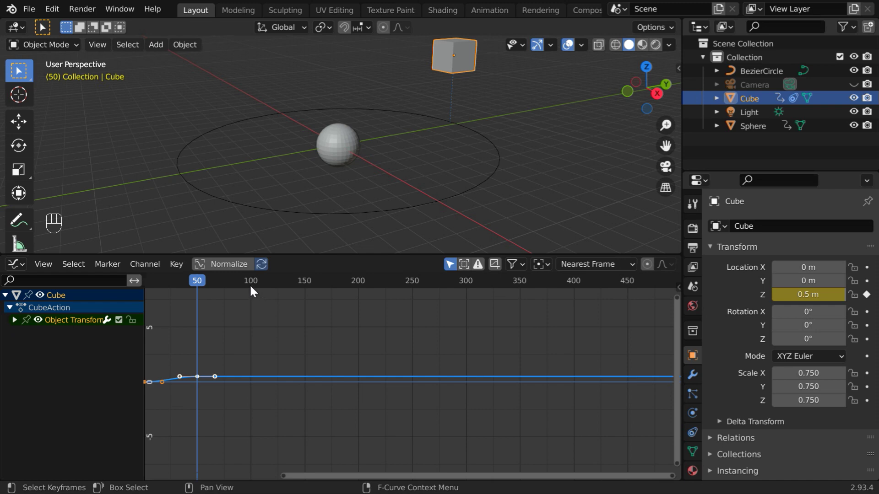
pyautogui.click(254, 293)
pyautogui.press('Right')
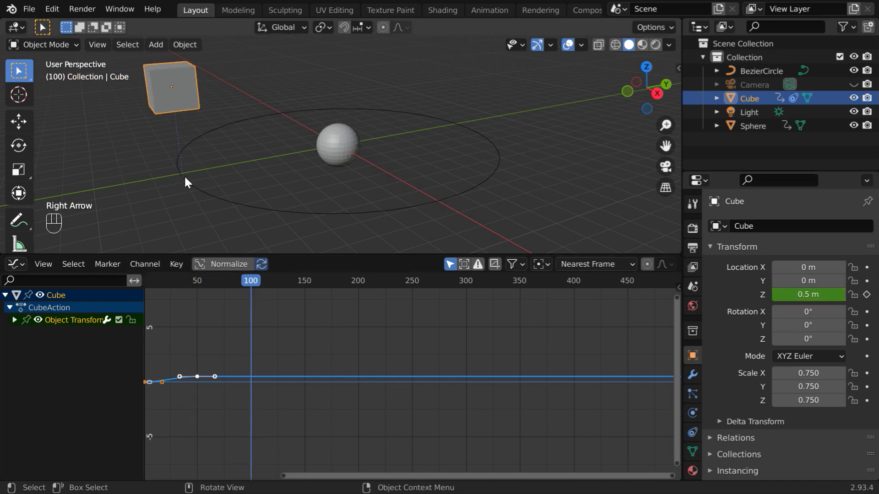
pyautogui.click(809, 294)
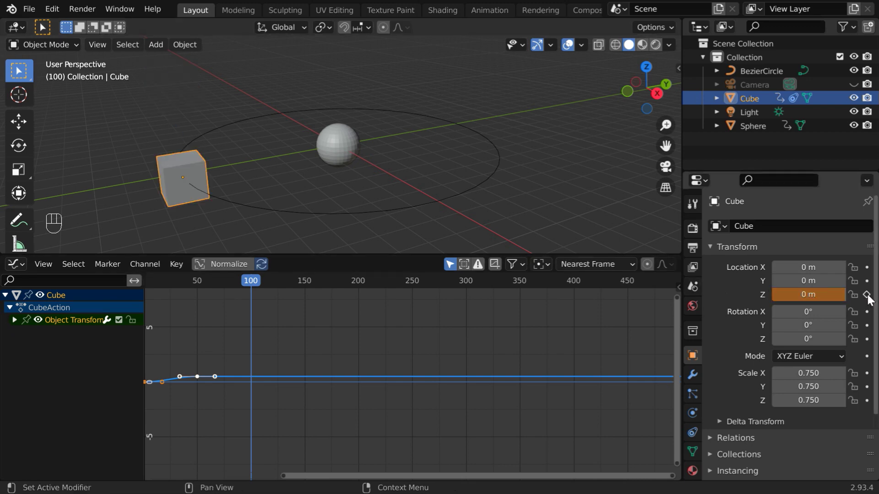
# - Key the lowered Z at frame 100, play the single hop, then frame the Z curve in the Graph Editor
pyautogui.click(870, 302)
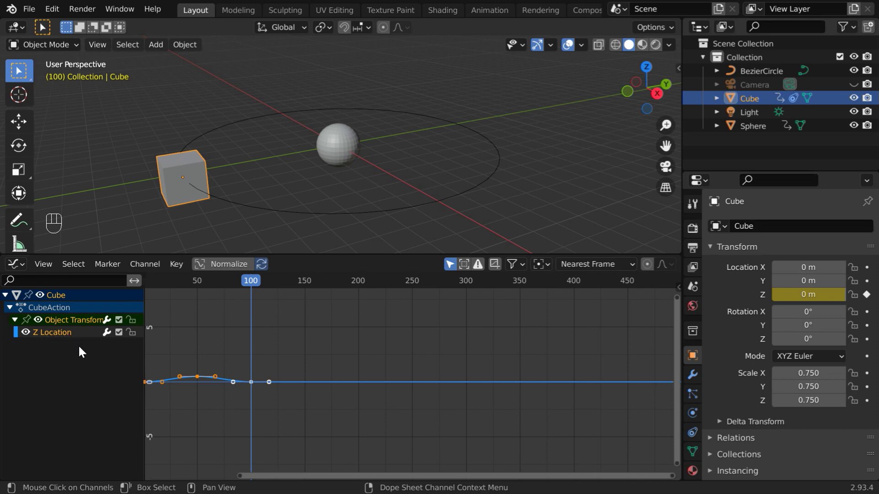
pyautogui.press('shift+Left')
pyautogui.press('space')
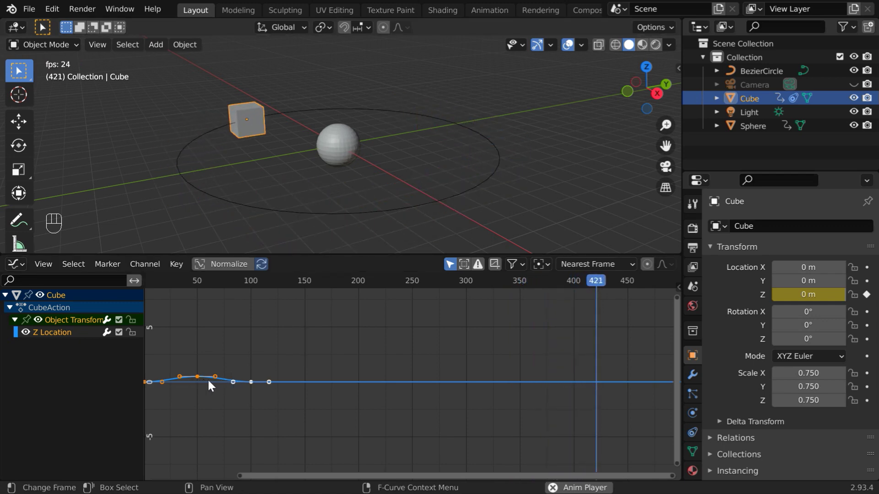
pyautogui.press('space')
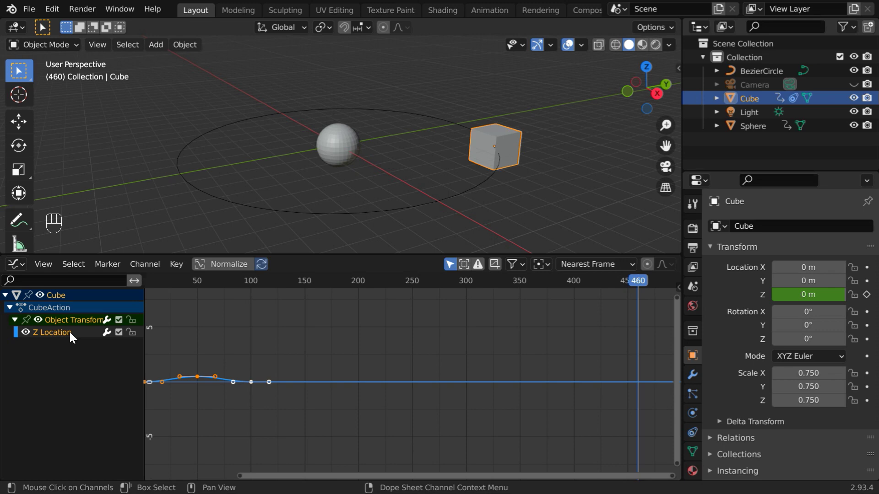
pyautogui.moveTo(67, 339); pyautogui.dragTo(163, 411)
pyautogui.moveTo(163, 411); pyautogui.dragTo(392, 330)
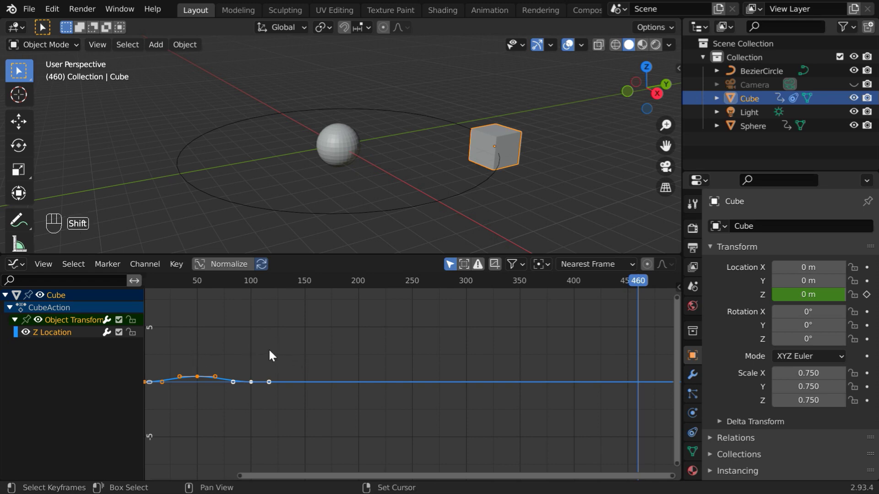
# - Return to frame 1 and browse the Z Location curve's Add Modifier list
pyautogui.press('shift+Left')
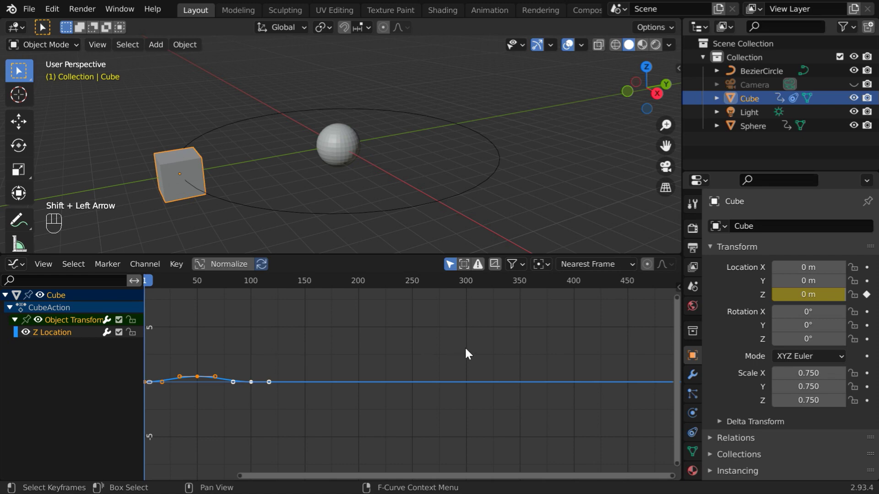
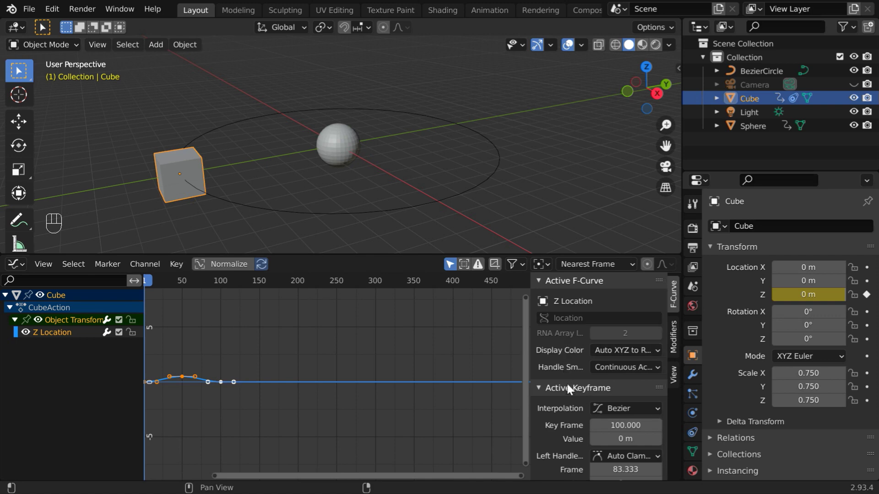
pyautogui.click(675, 351)
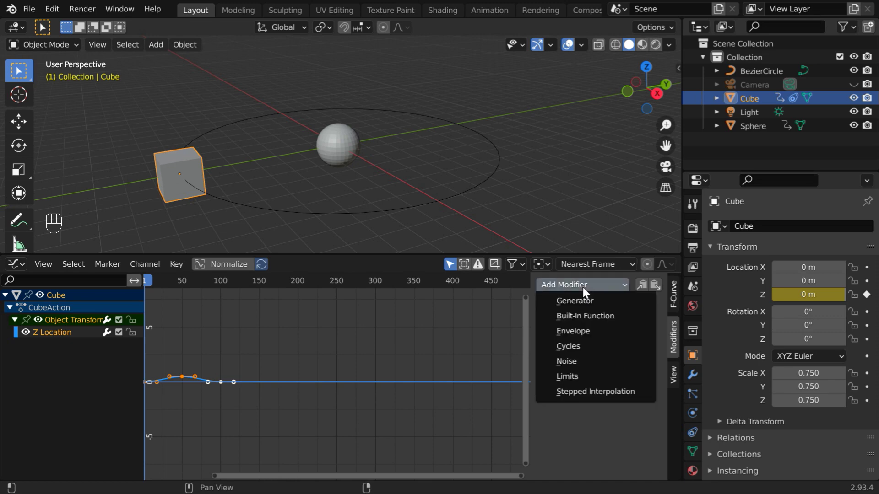
pyautogui.moveTo(586, 294); pyautogui.dragTo(597, 289)
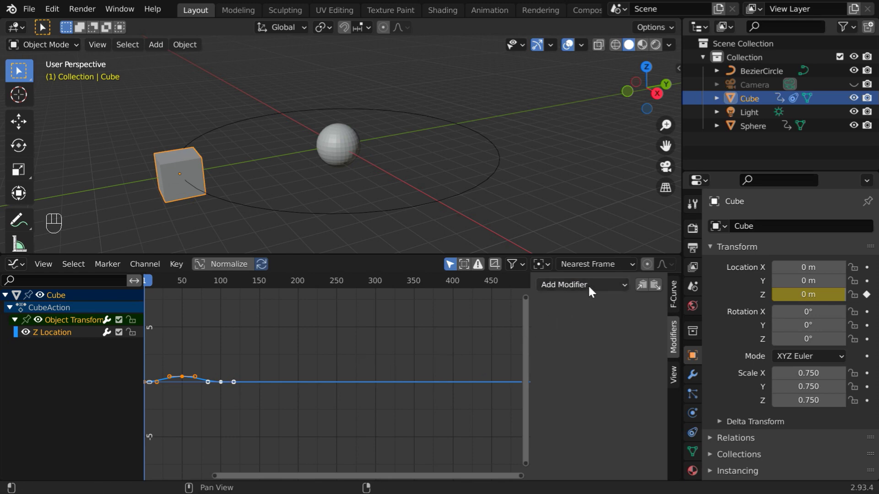
# - Add a Cycles modifier to the Z Location curve and play to see the repeated hop
pyautogui.moveTo(593, 291); pyautogui.dragTo(582, 351)
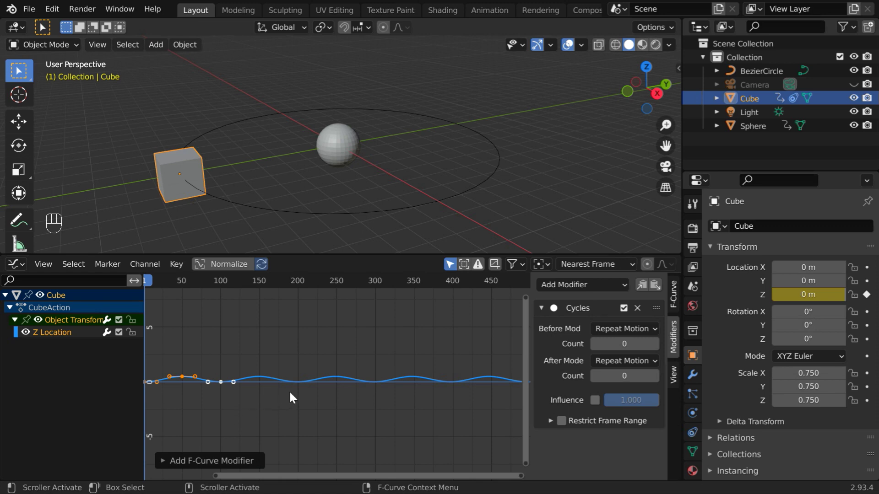
pyautogui.press('space')
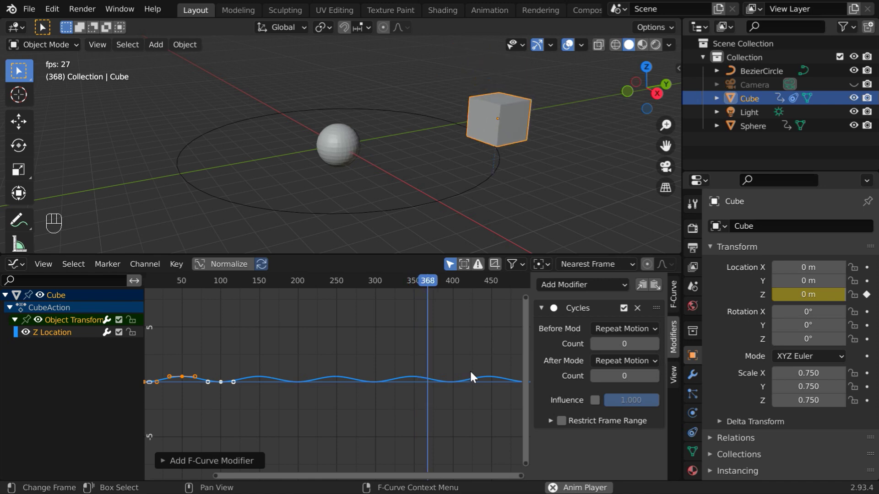
pyautogui.press('space')
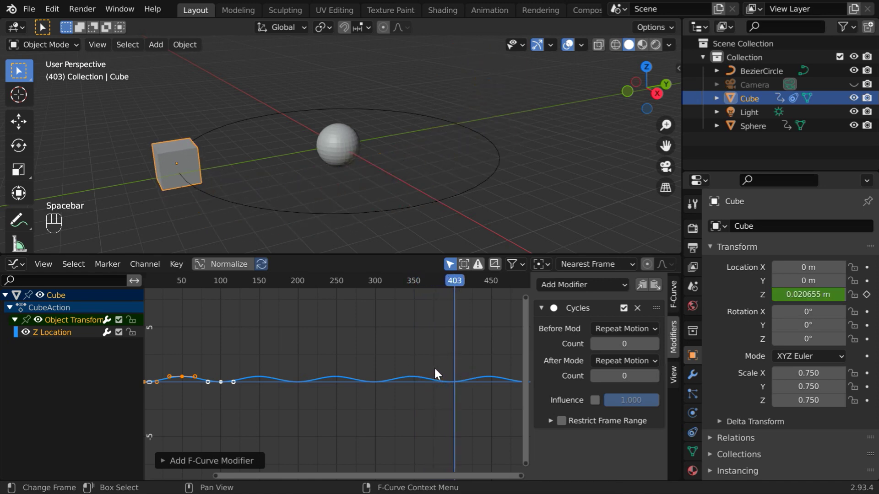
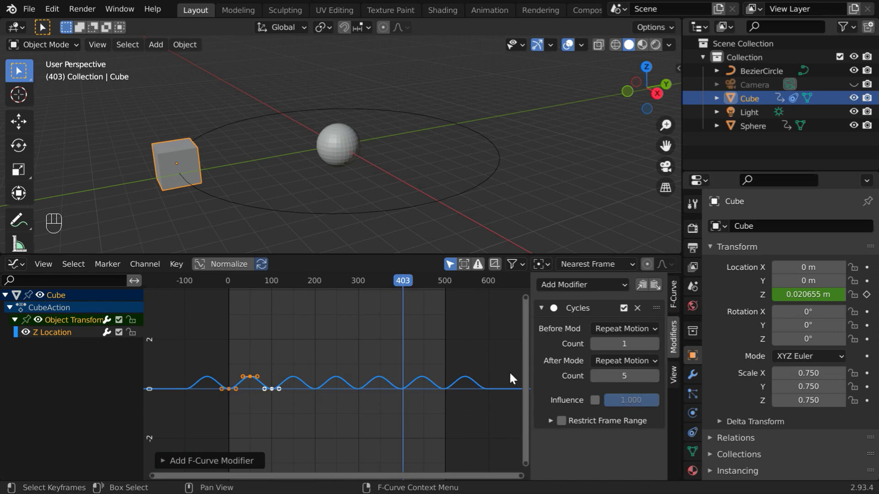
# - Set the Cycles modifier repeat counts to -1 before and 5 after the keyframes
pyautogui.moveTo(648, 355); pyautogui.dragTo(634, 368)
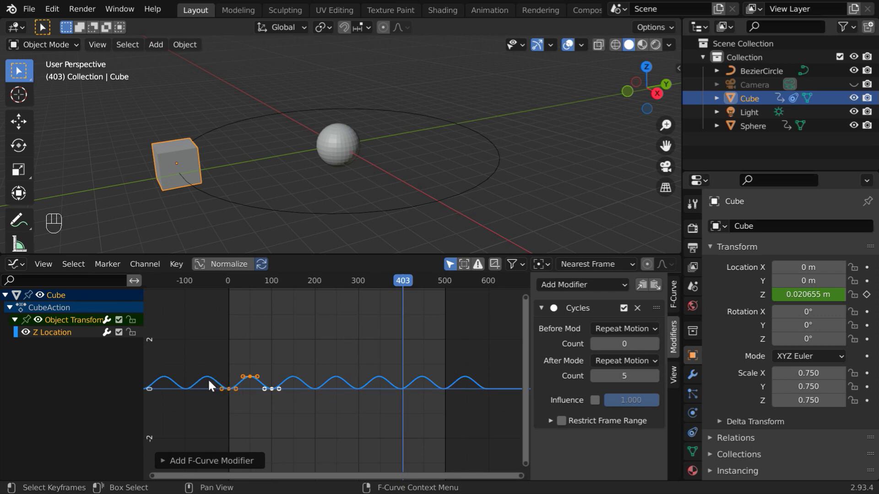
pyautogui.moveTo(650, 342); pyautogui.dragTo(650, 342)
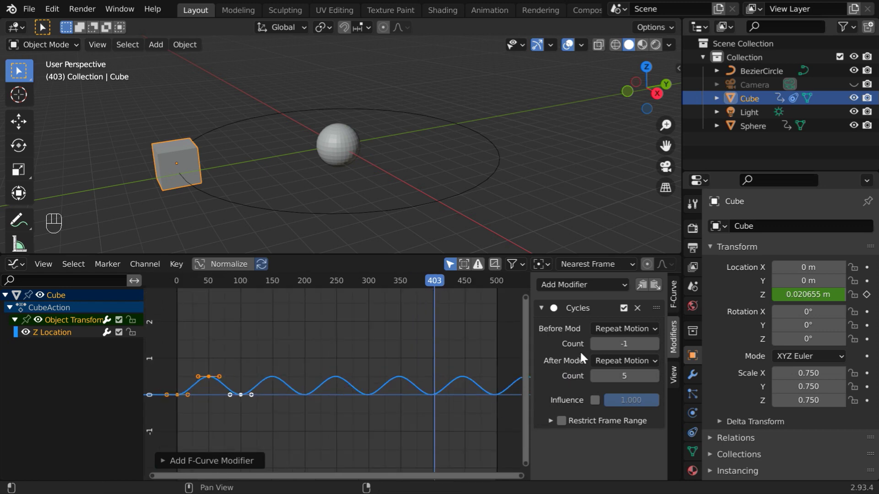
# - Add a Noise modifier (scale 5, strength 0.5, phase 23.7) to the Z curve and play the noisy motion
pyautogui.click(604, 293)
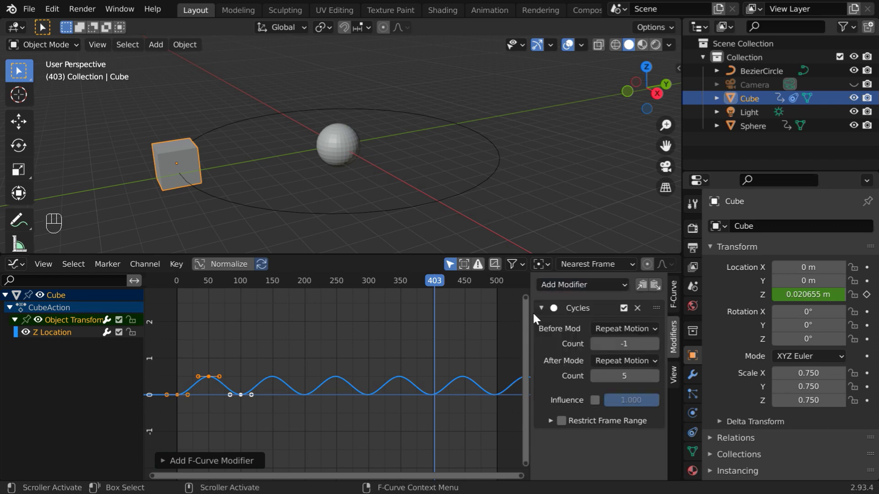
pyautogui.moveTo(597, 291); pyautogui.dragTo(582, 366)
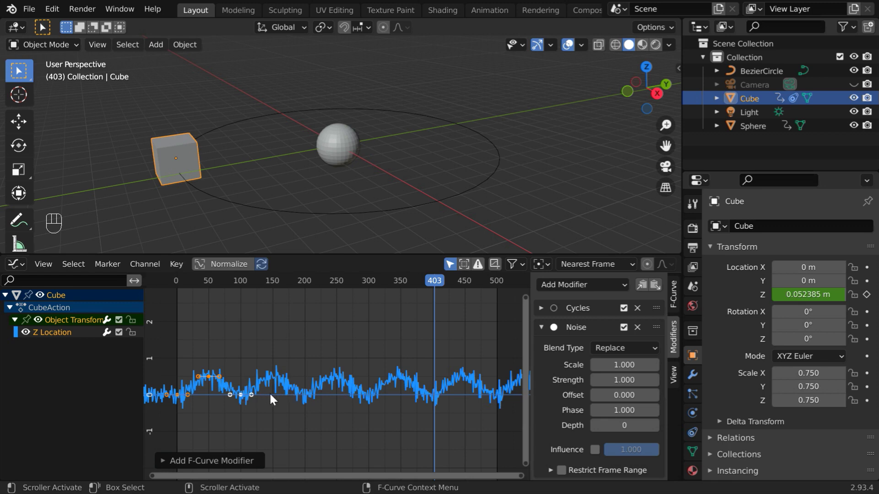
pyautogui.press('shift+Left')
pyautogui.press('space')
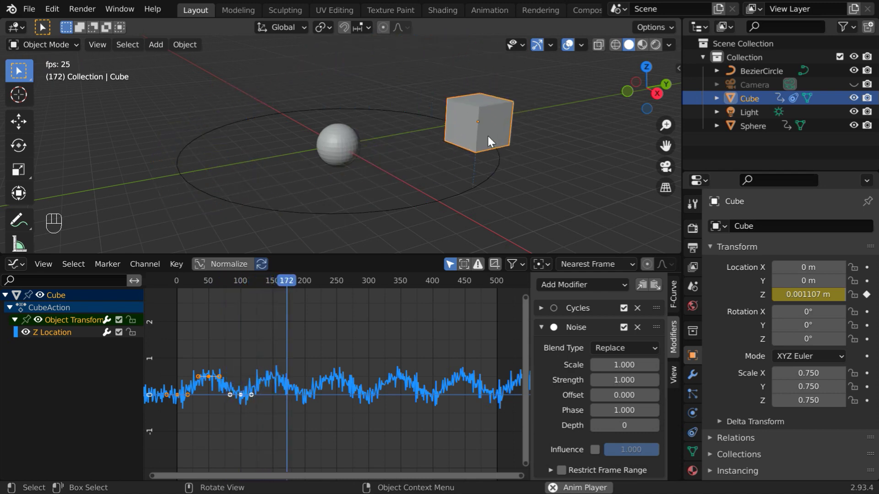
pyautogui.press('space')
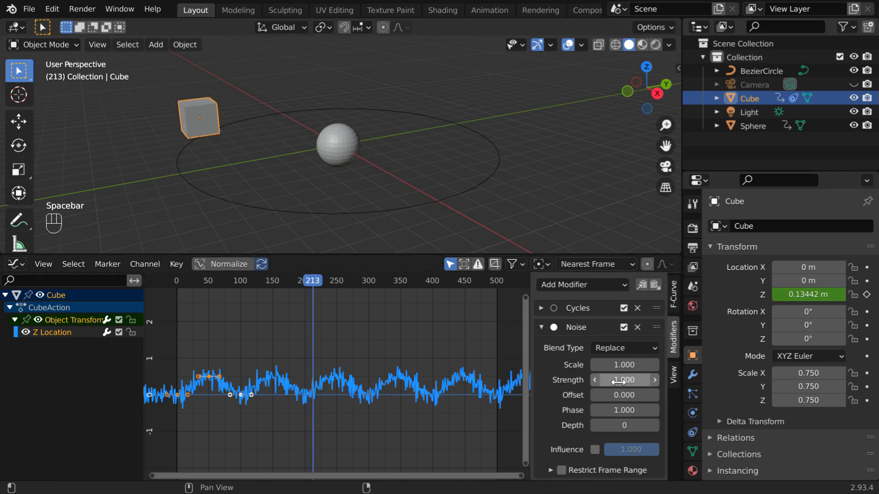
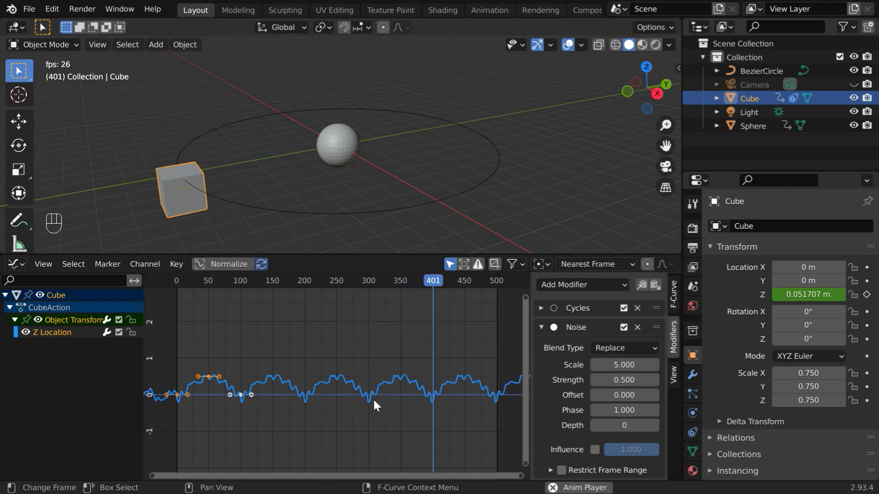
pyautogui.press('space')
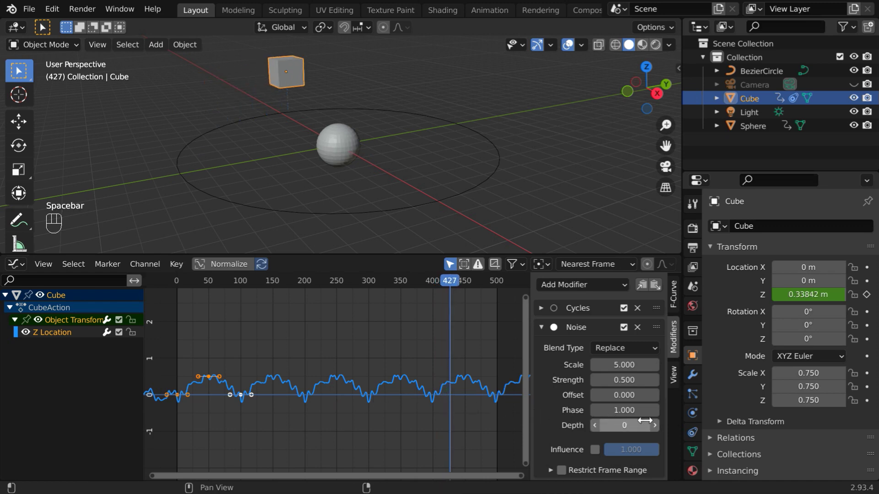
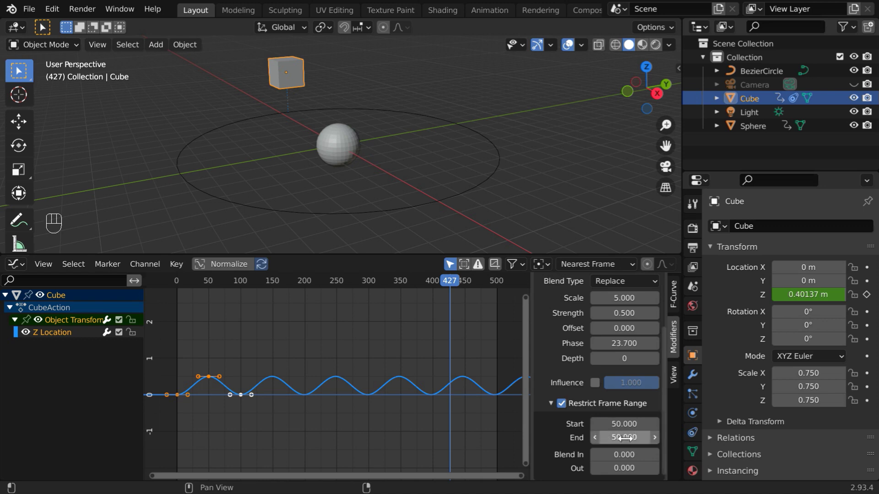
# - Restrict the Noise modifier to frames 50-100 and play back to check the limited noise
pyautogui.press('KP_0')
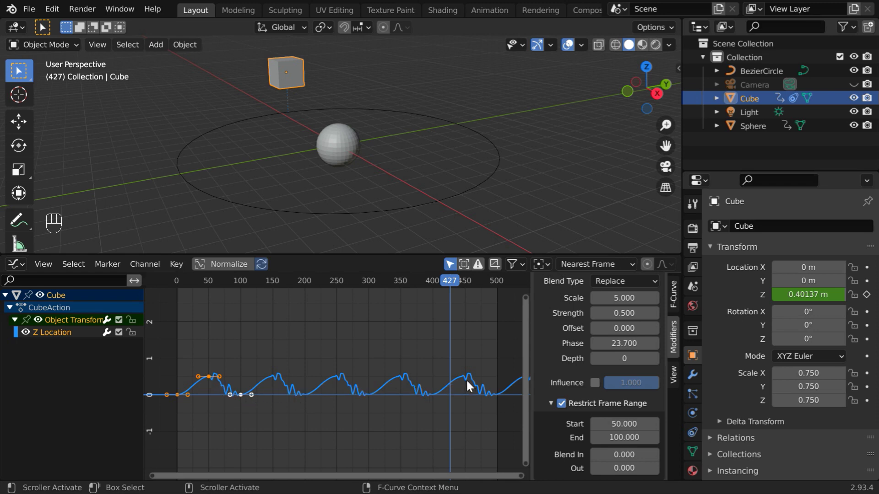
pyautogui.press('shift+Left')
pyautogui.press('space')
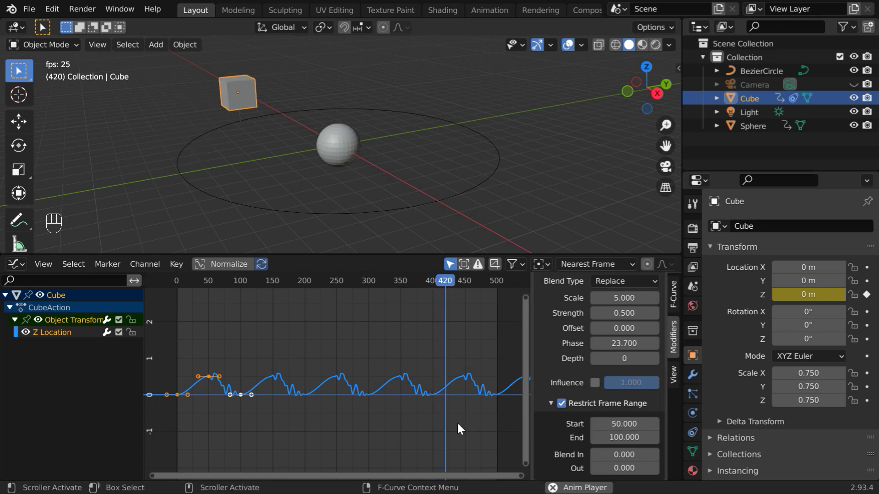
# - Stop playback and coarsen the Stepped Interpolation modifier to step size 10
pyautogui.press('space')
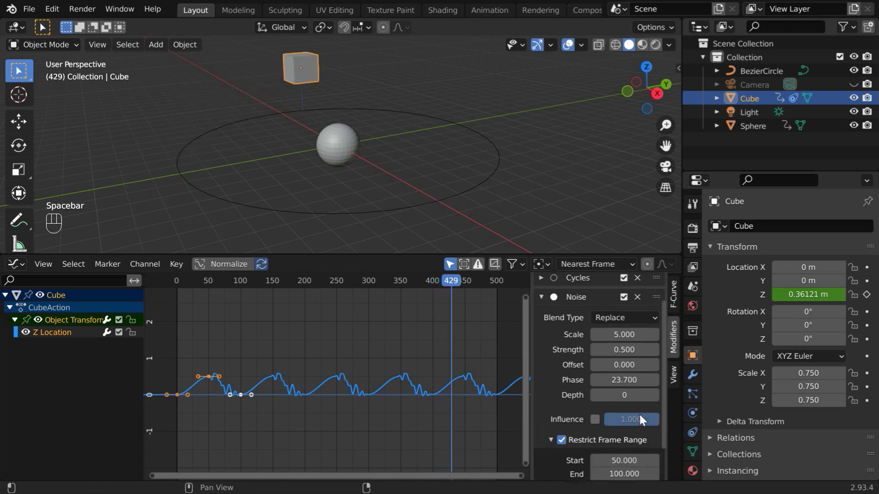
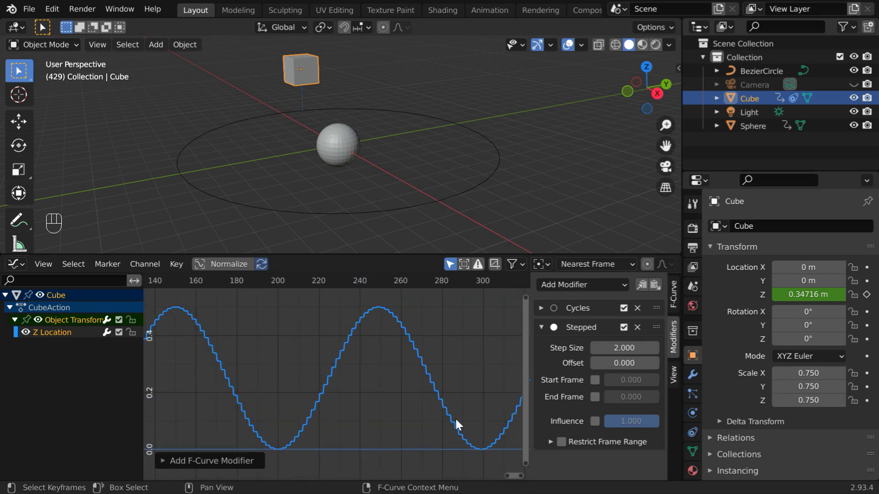
pyautogui.click(644, 368)
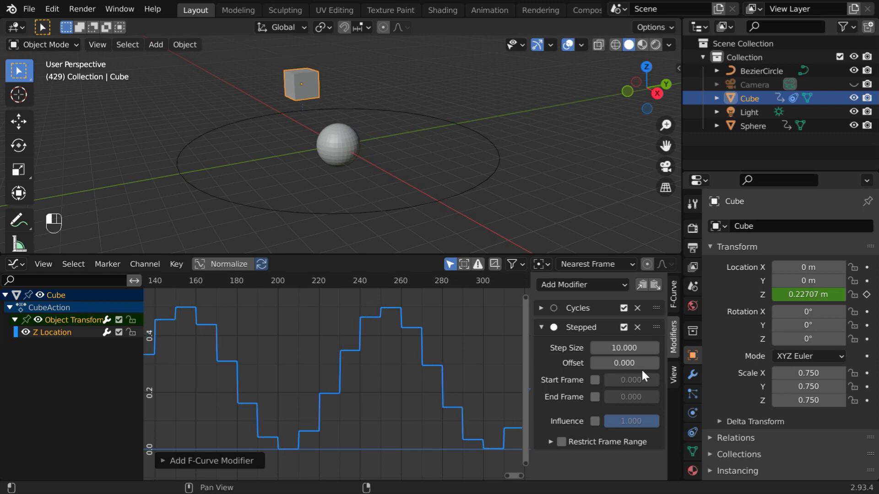
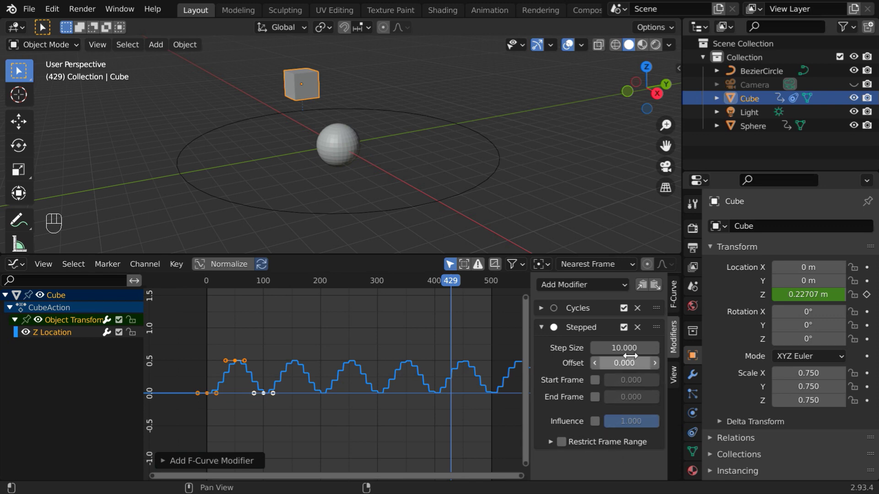
# - Swap a Built-In Function modifier from Sine to Tangent, then replace it with an Expanded Polynomial Generator
pyautogui.middleClick(642, 314)
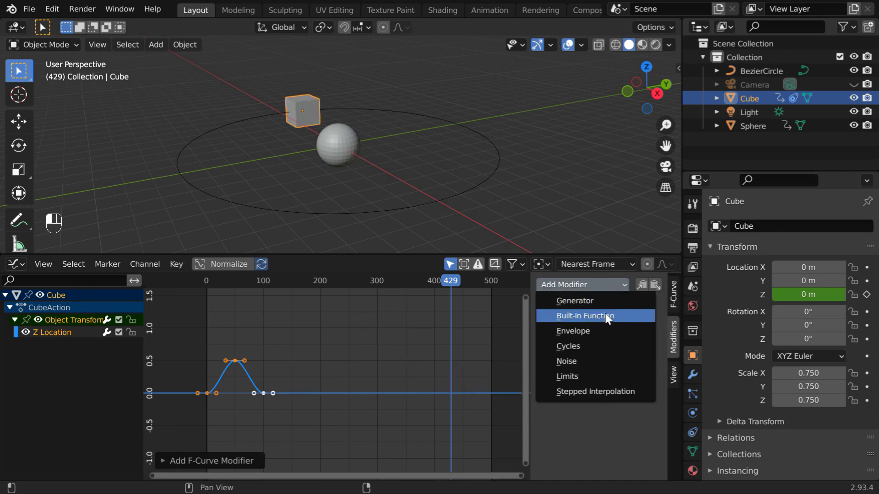
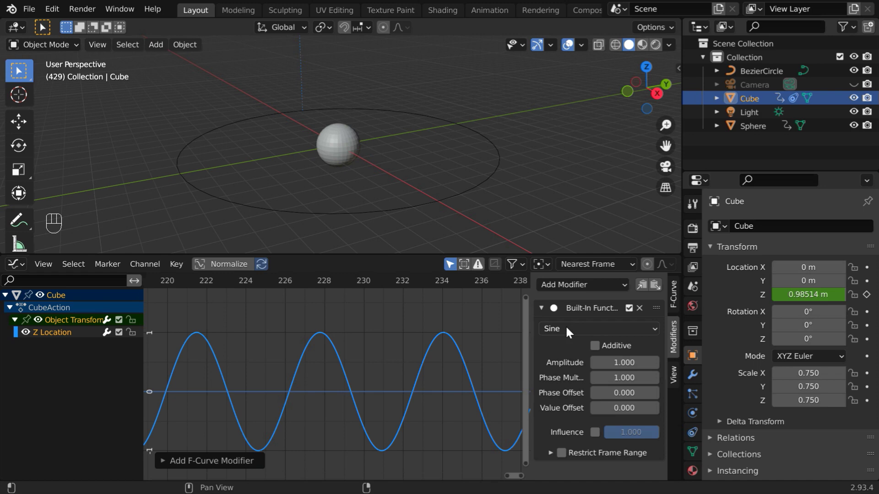
pyautogui.moveTo(575, 335); pyautogui.dragTo(572, 352)
pyautogui.moveTo(572, 336); pyautogui.dragTo(575, 378)
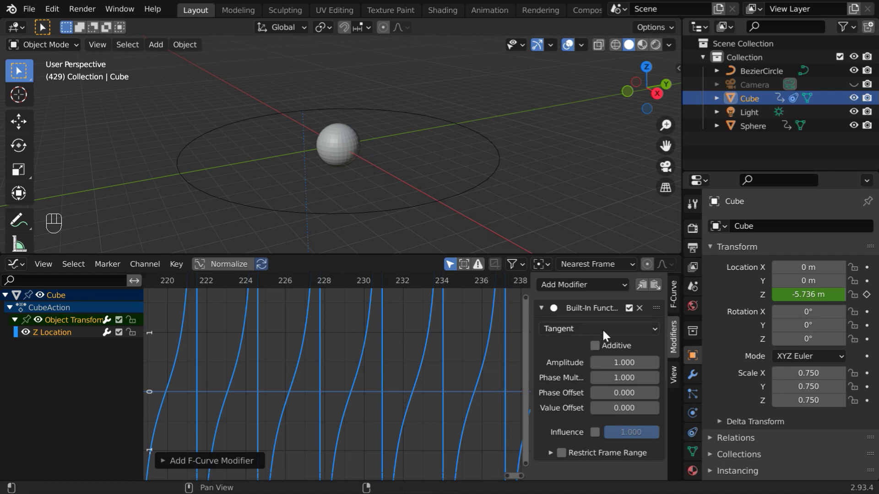
pyautogui.moveTo(622, 294); pyautogui.dragTo(599, 304)
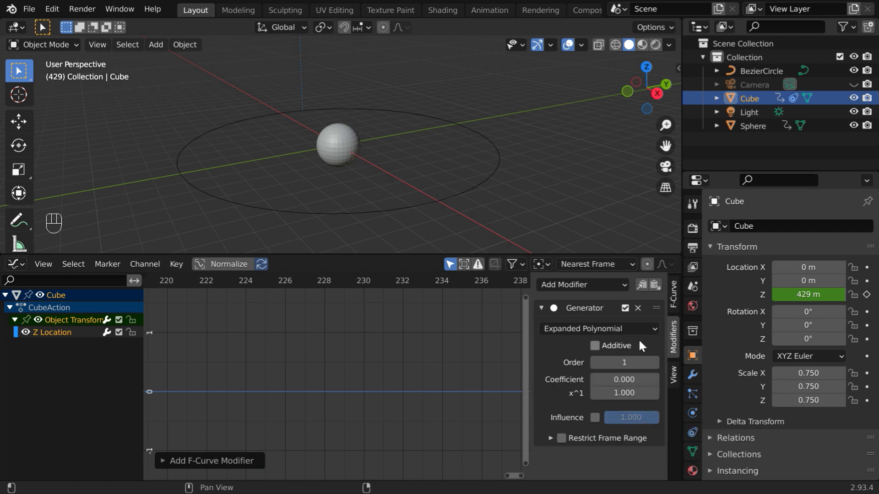
# - Add a Cycles modifier to the cube's Z-location curve and frame the whole curve
pyautogui.click(641, 313)
pyautogui.moveTo(583, 289); pyautogui.dragTo(580, 352)
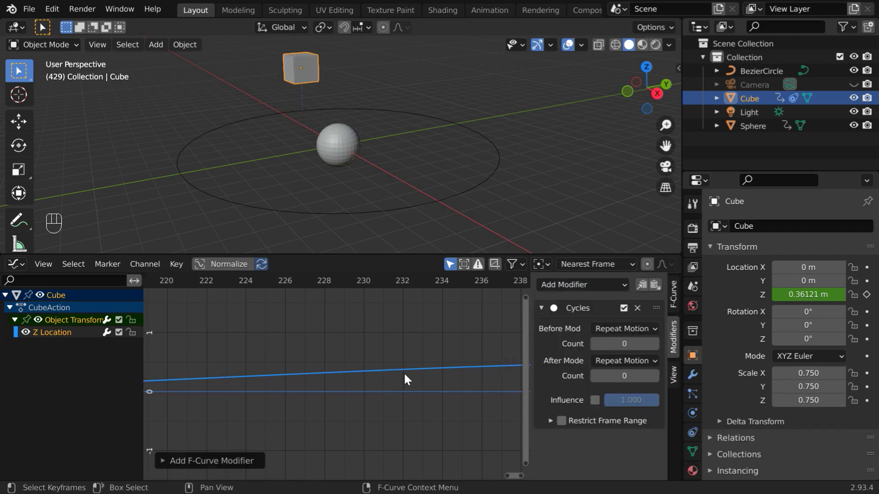
pyautogui.press('KP_Decimal')
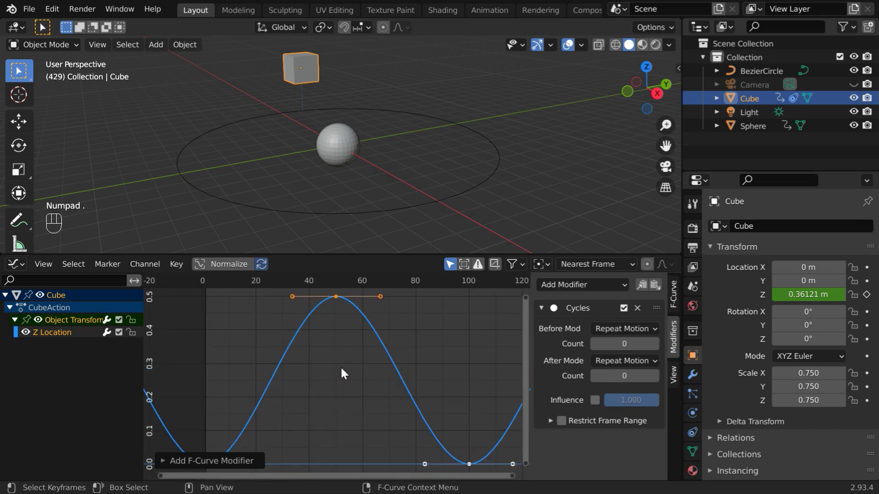
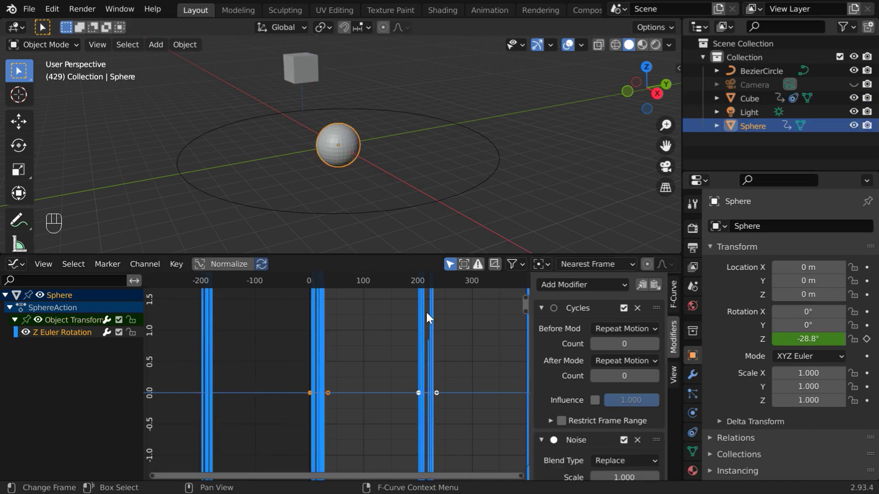
# - Bring up the sphere's noisy, cycling Z-rotation curve and play it to watch the sphere spin
pyautogui.press('KP_Decimal')
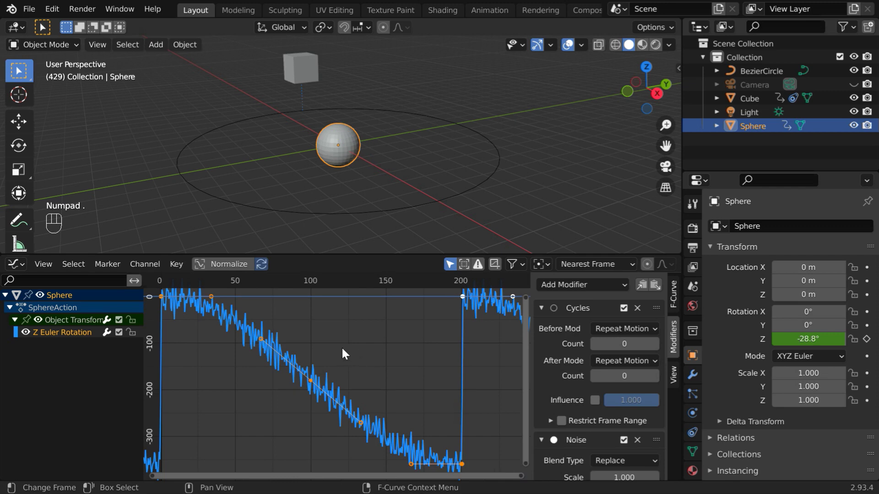
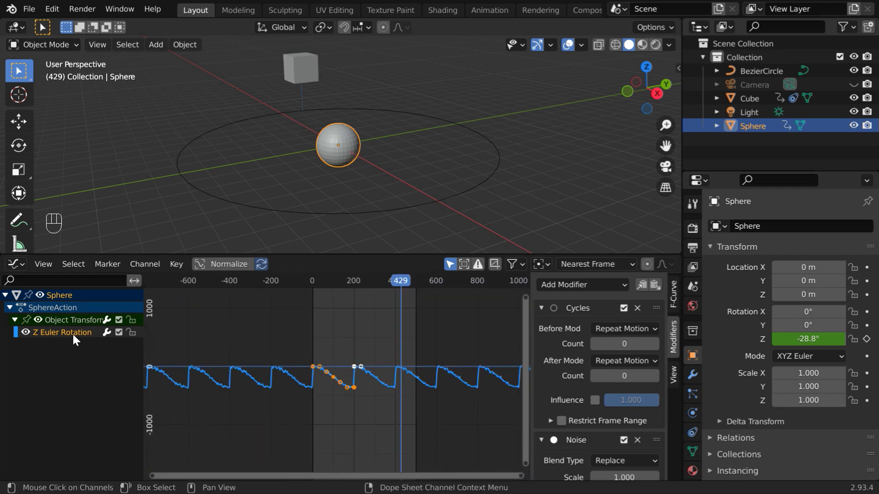
pyautogui.press('shift+Left')
pyautogui.press('space')
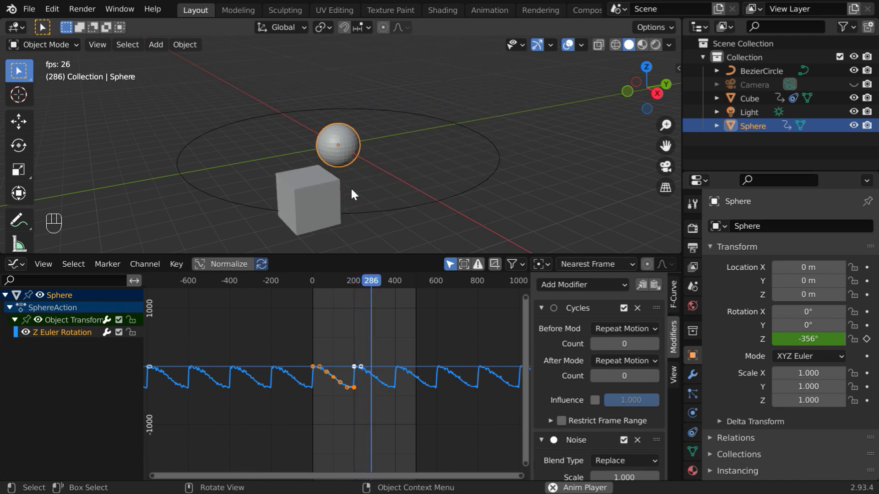
# - Select the cube with the sphere and link the sphere's Z-rotation animation data onto the cube
pyautogui.press('space')
pyautogui.click(264, 97)
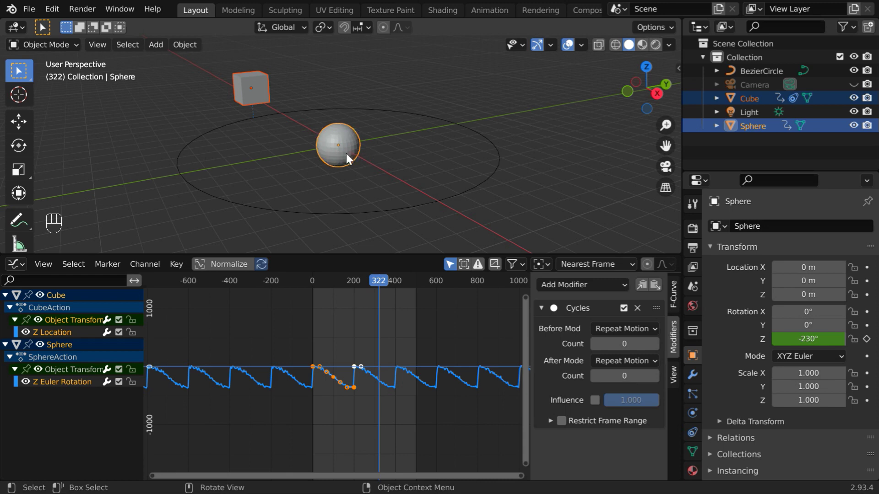
pyautogui.moveTo(190, 50); pyautogui.dragTo(391, 168)
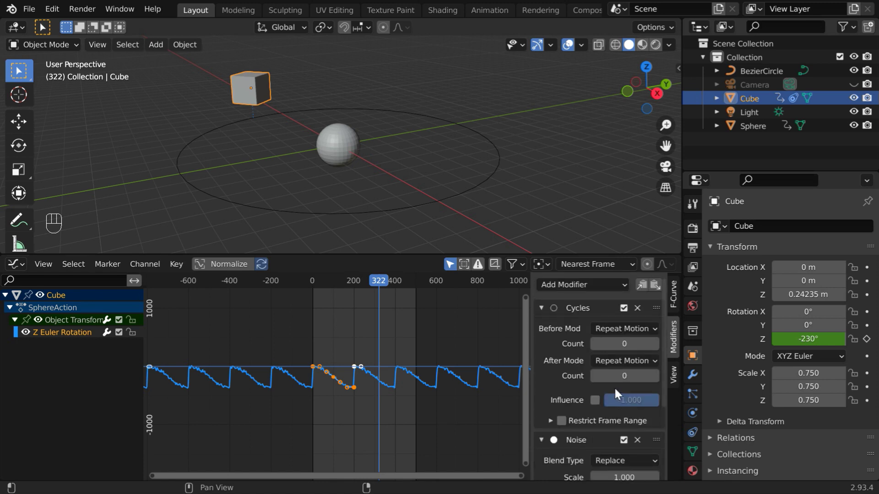
pyautogui.press('shift+Left')
pyautogui.press('space')
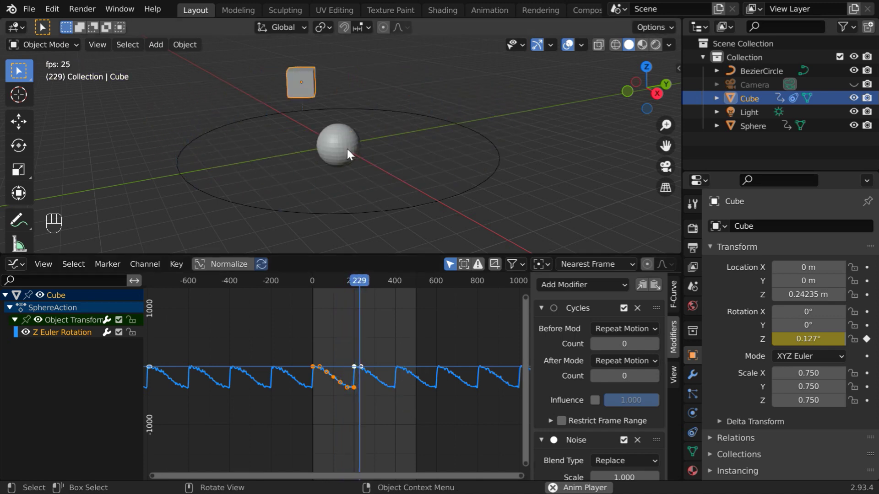
pyautogui.click(351, 165)
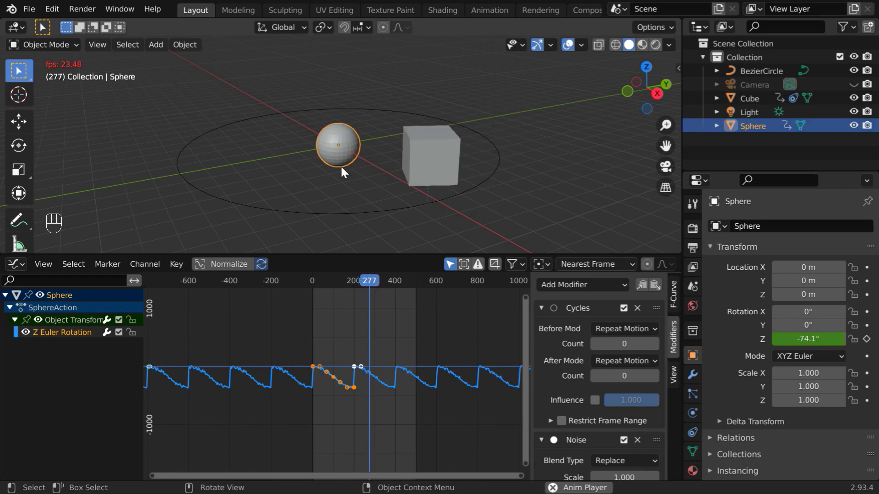
pyautogui.click(245, 144)
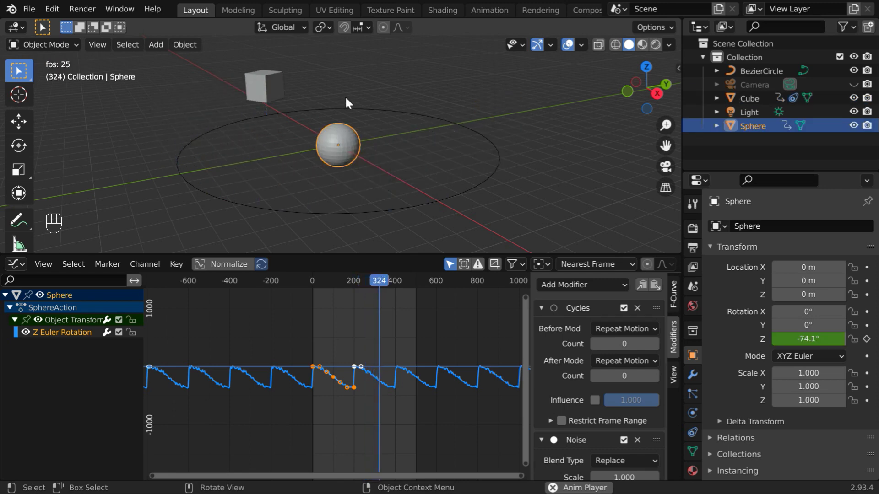
pyautogui.click(438, 102)
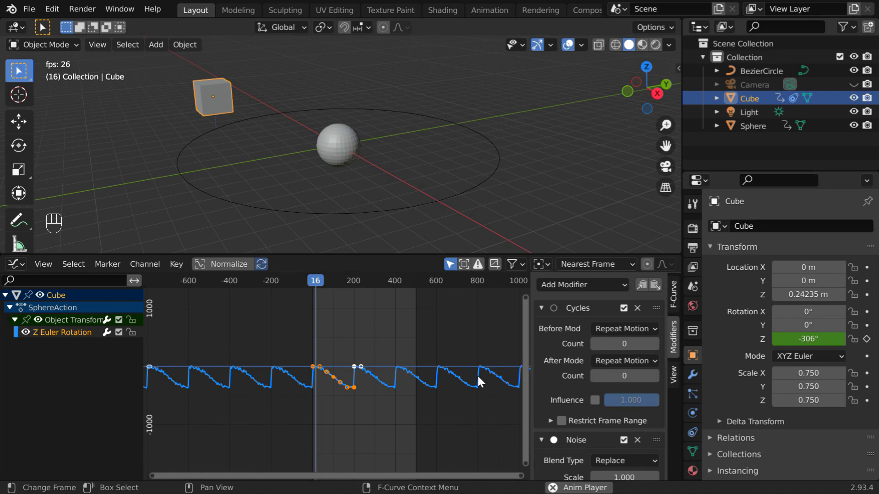
pyautogui.moveTo(478, 385); pyautogui.dragTo(528, 330)
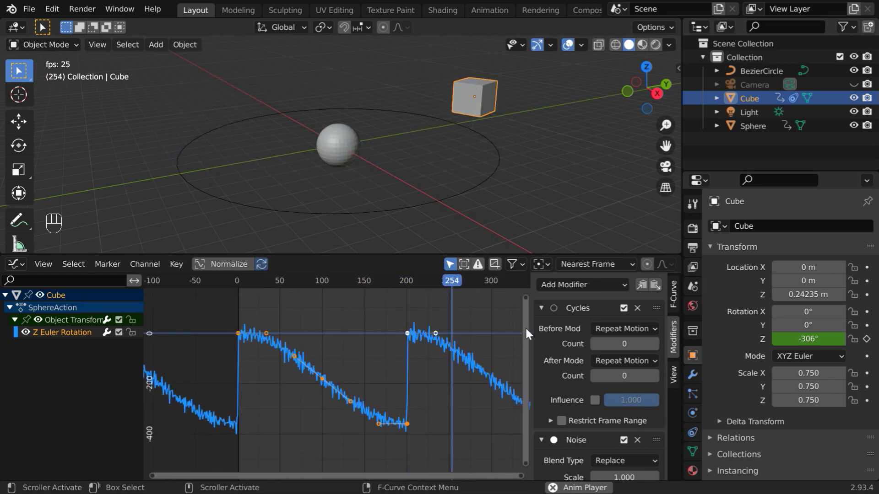